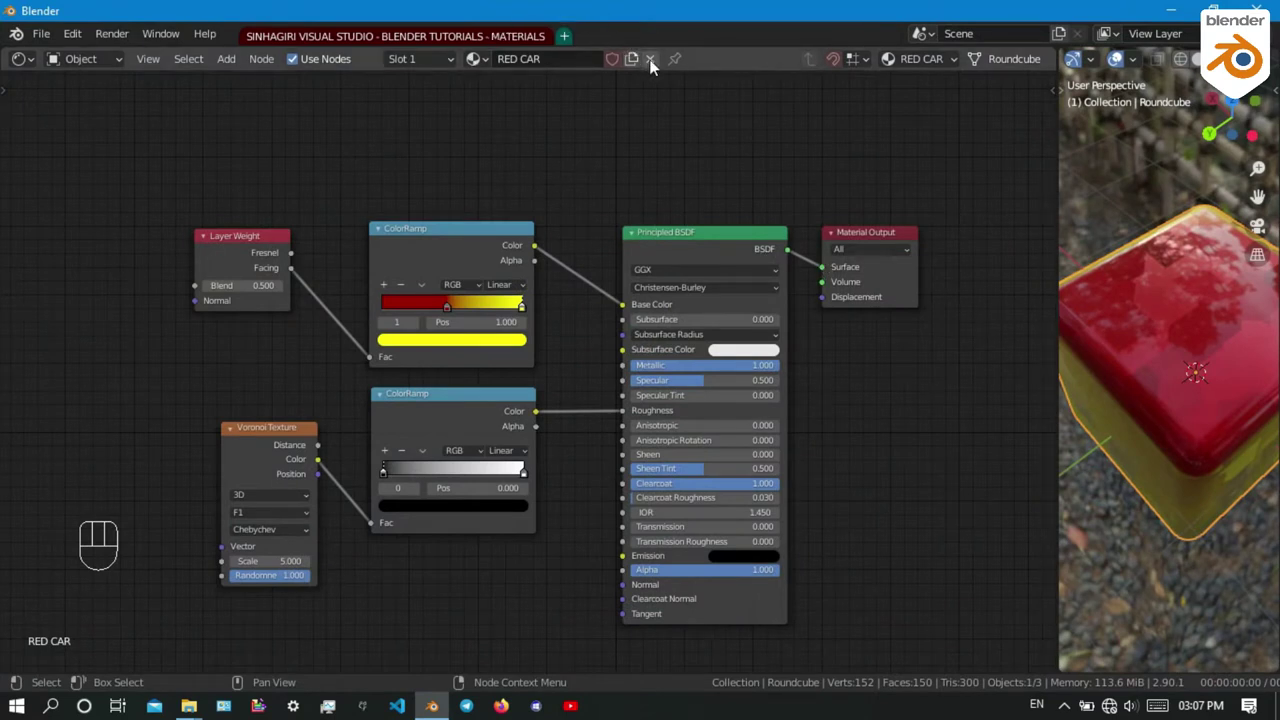
Unlink the RED CAR material and create a new default Principled BSDF material on the cube
click(655, 61)
double_click(590, 61)
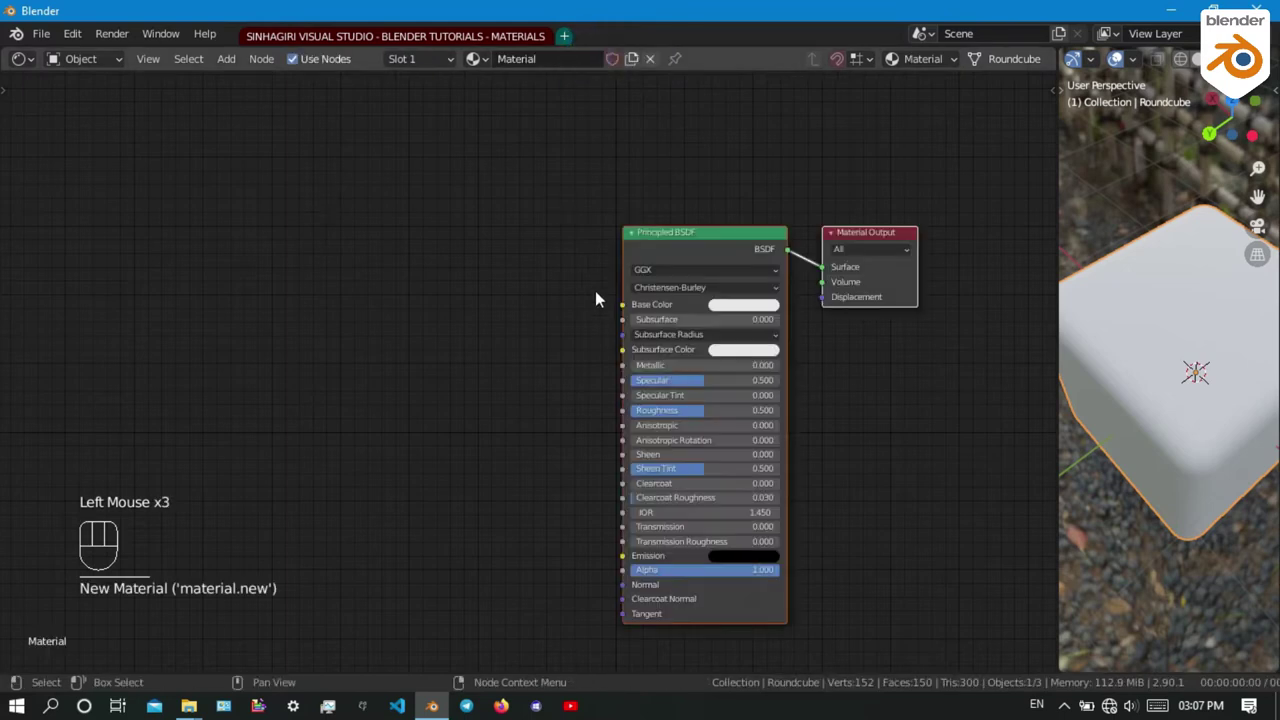
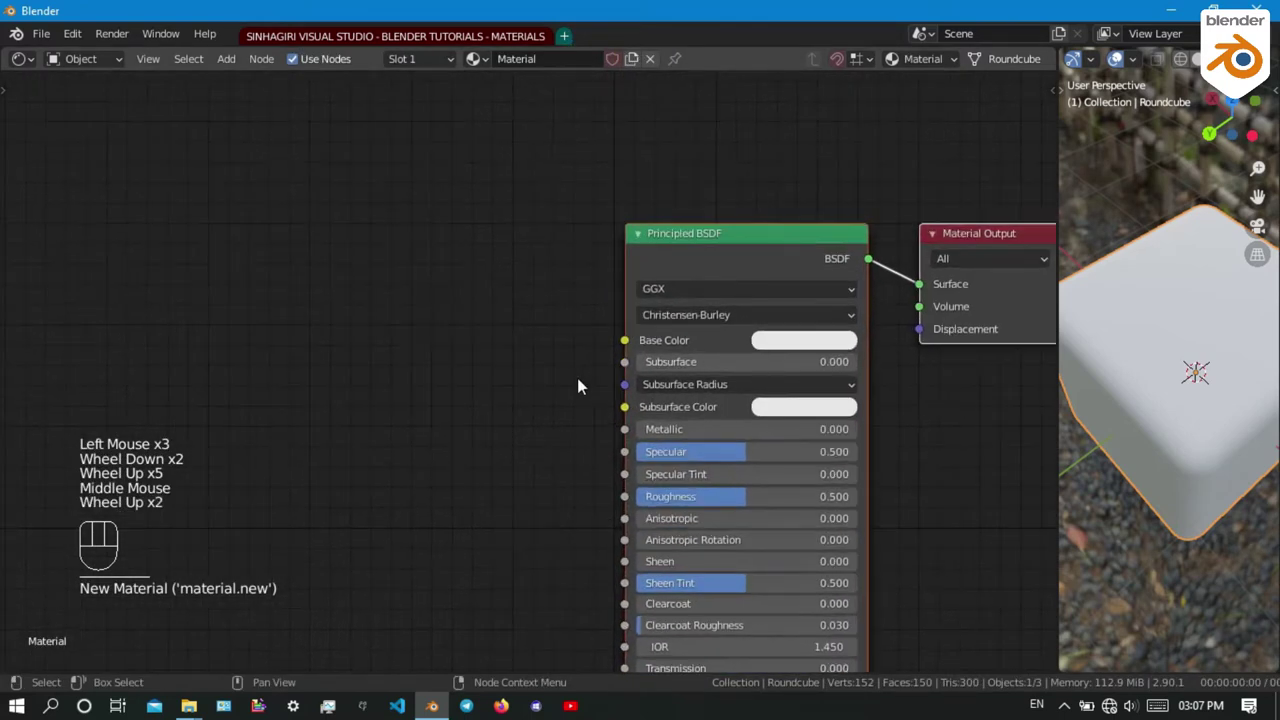
drag(743, 248, 755, 255)
middle_click(786, 318)
scroll(up, 3)
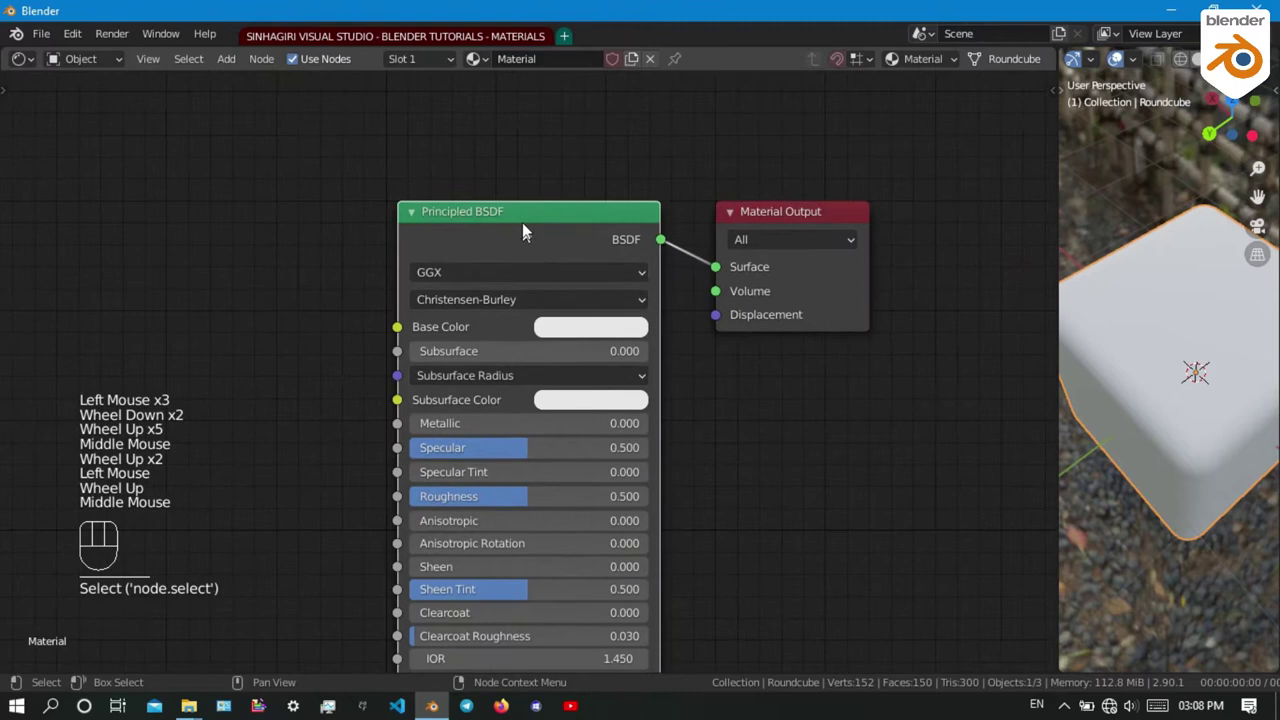
Delete the Principled BSDF and wire a new Mix Shader into the Material Output surface
key(Delete)
scroll(down, 3)
middle_click(513, 230)
scroll(up, 3)
key(ctrl+alt+a)
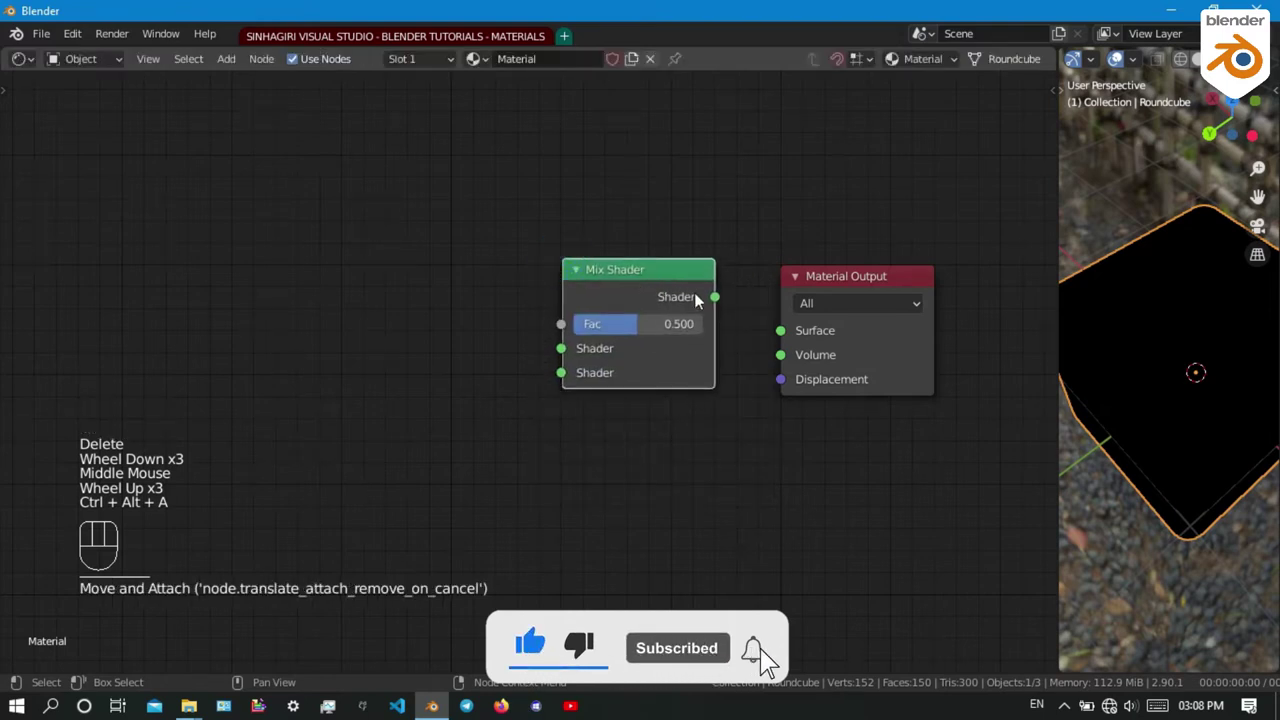
drag(728, 313, 780, 617)
Add a Glossy BSDF node to the node tree
scroll(down, 3)
middle_click(401, 348)
scroll(up, 3)
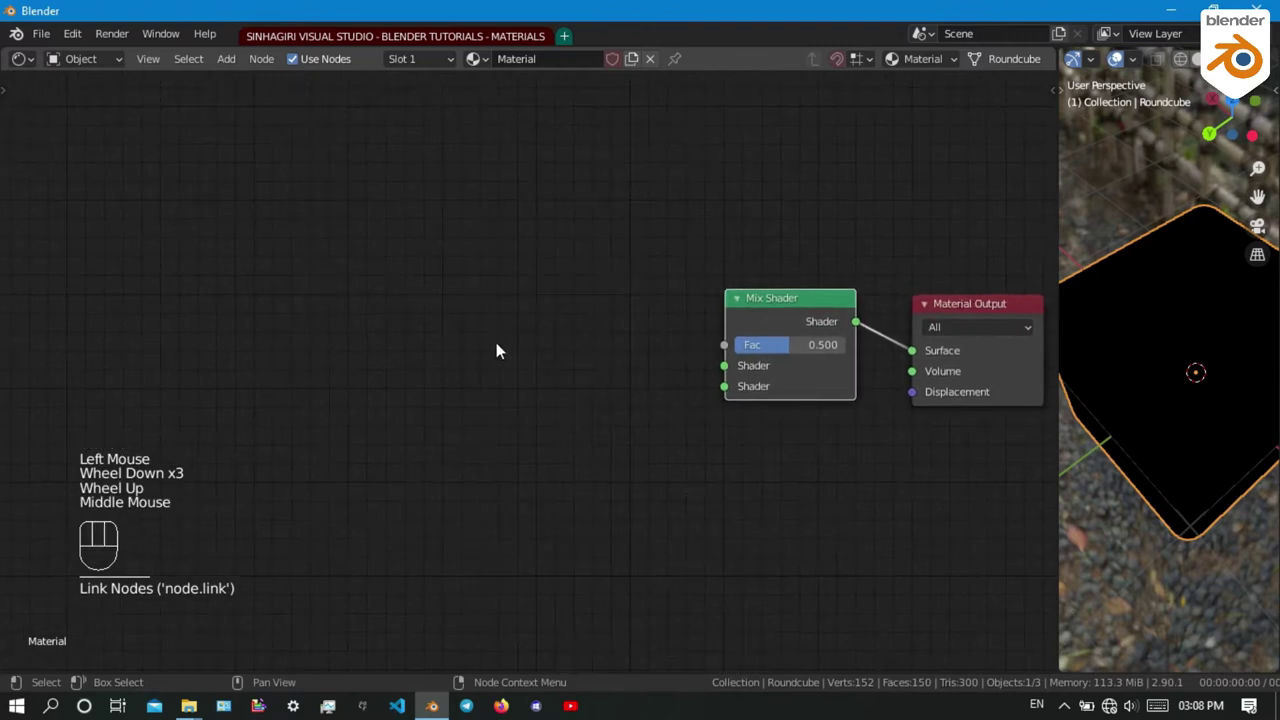
key(ctrl+alt+a)
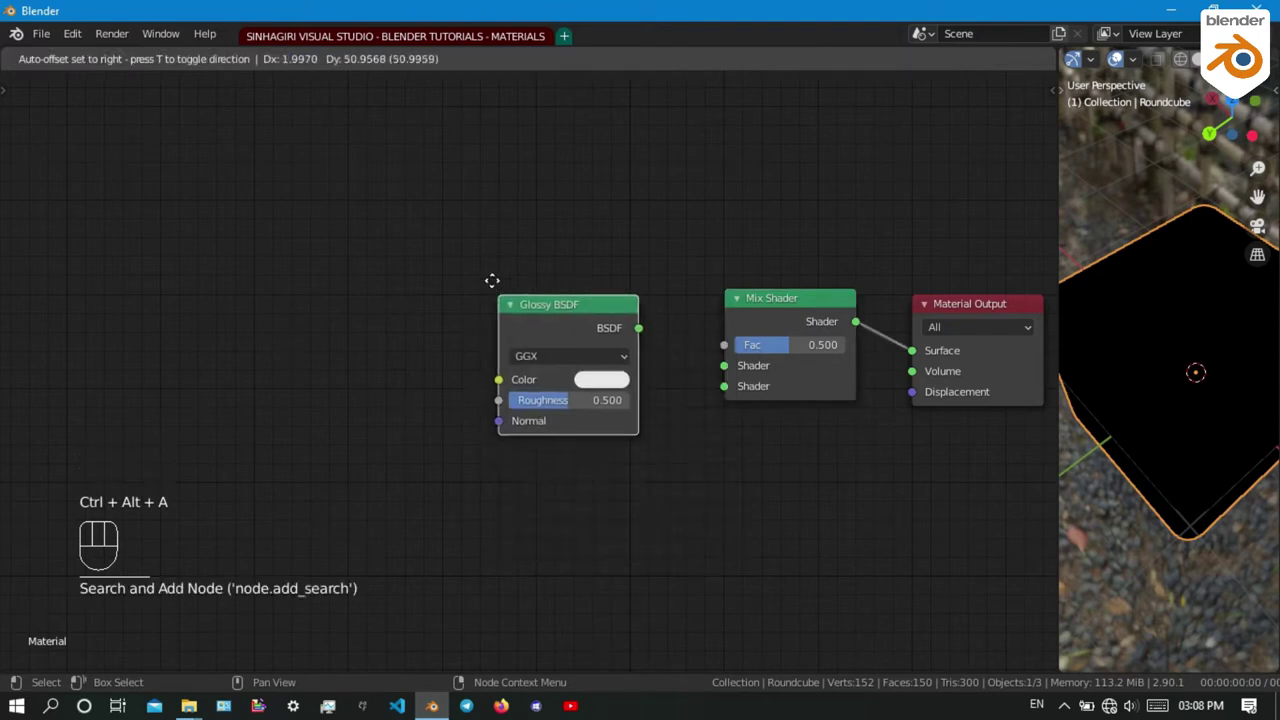
Feed the Glossy BSDF and a Diffuse BSDF into the Mix Shader's two shader inputs
key(ctrl+alt+a)
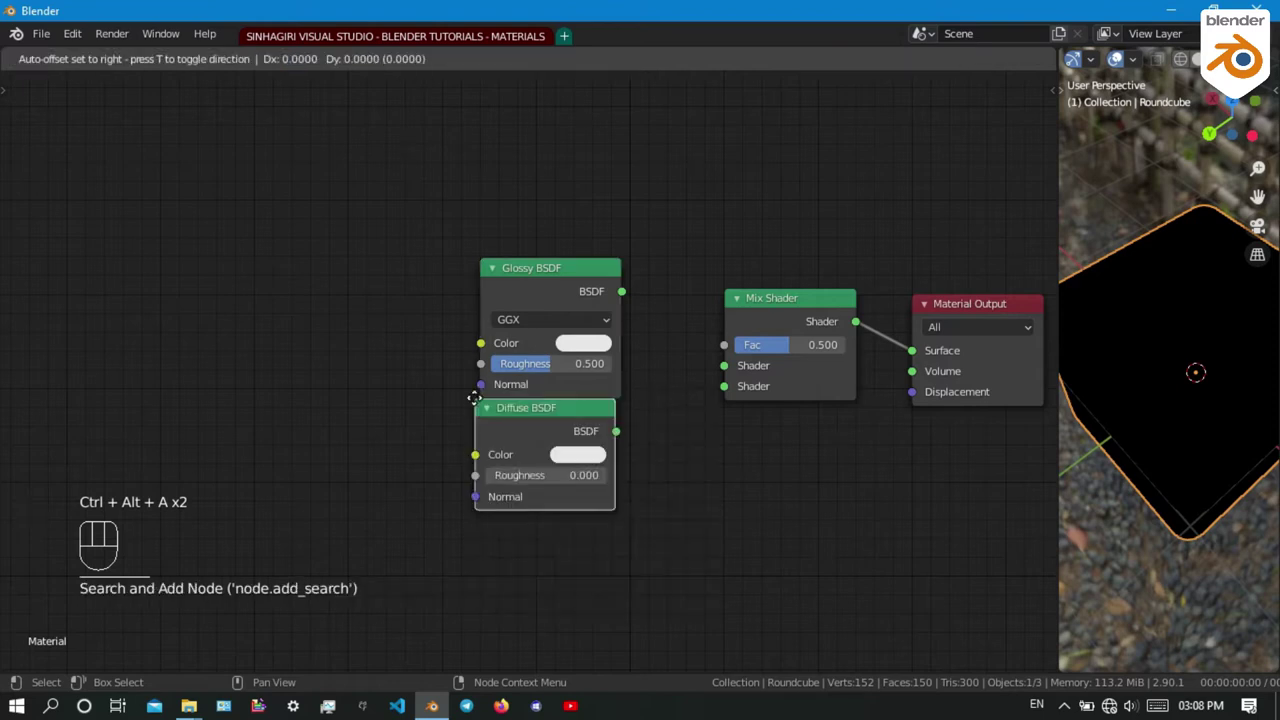
scroll(down, 3)
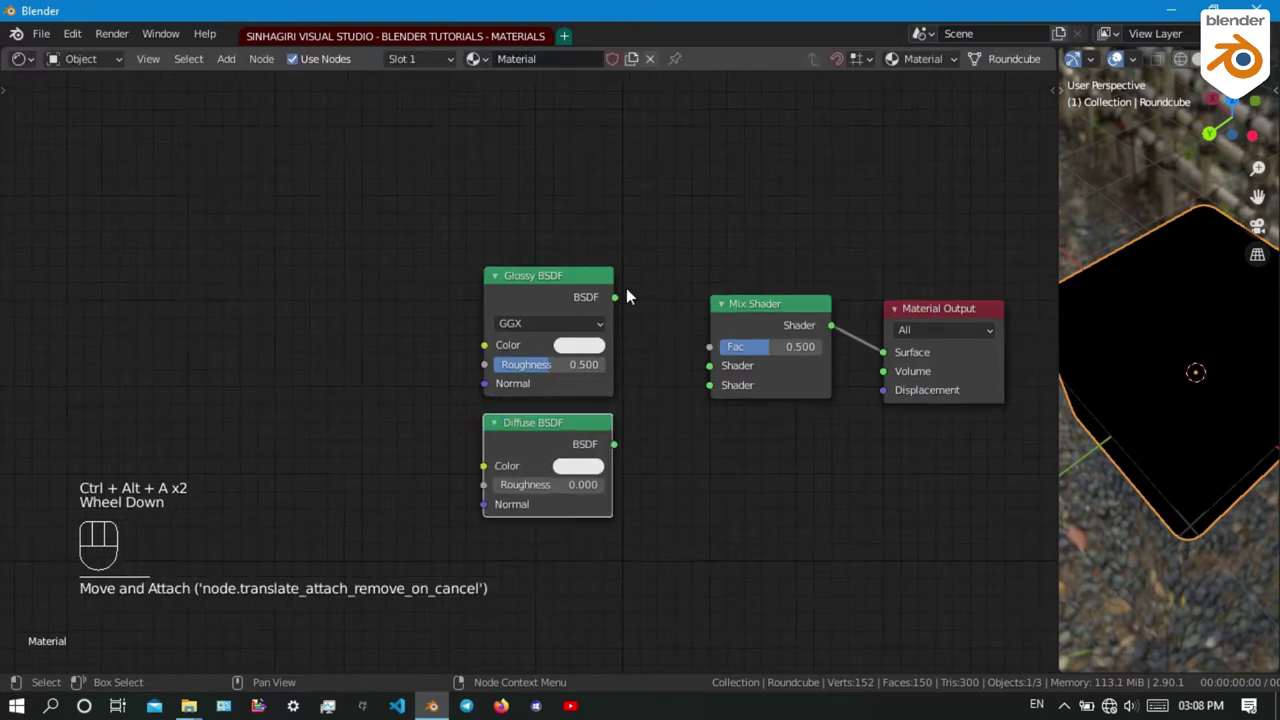
drag(635, 318, 581, 430)
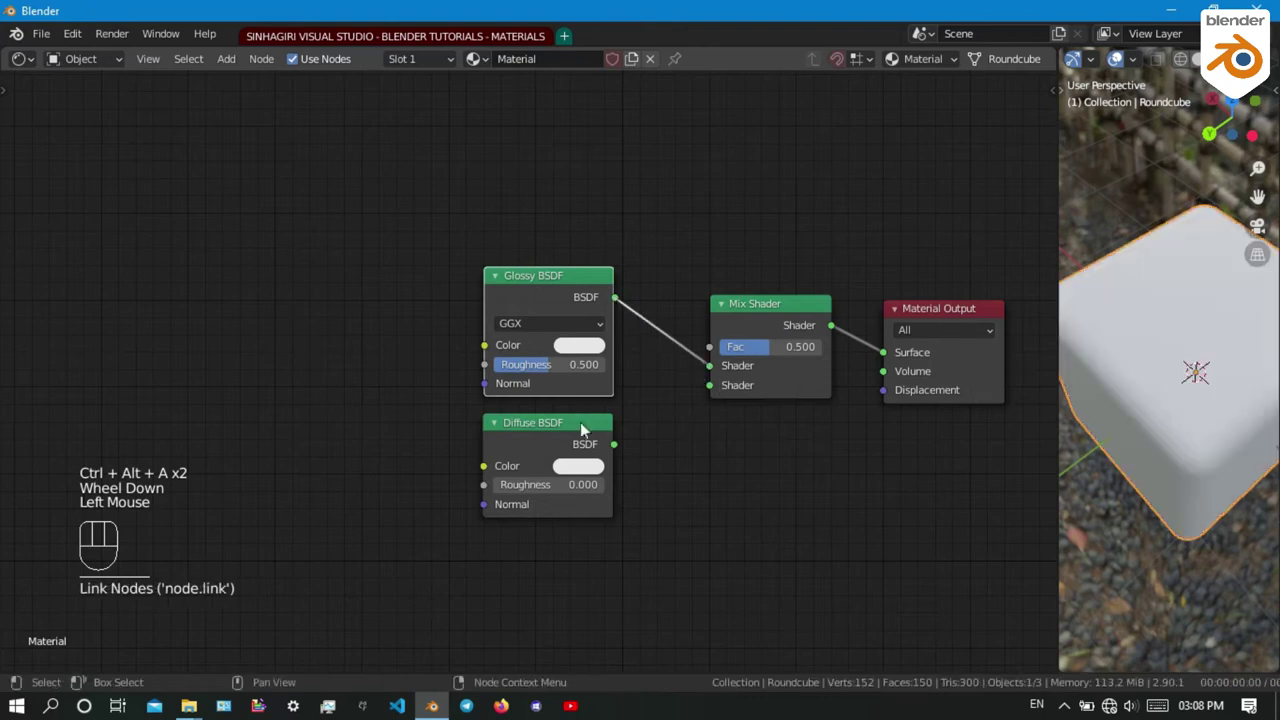
drag(628, 443, 715, 388)
middle_click(336, 432)
key(ctrl+alt+a)
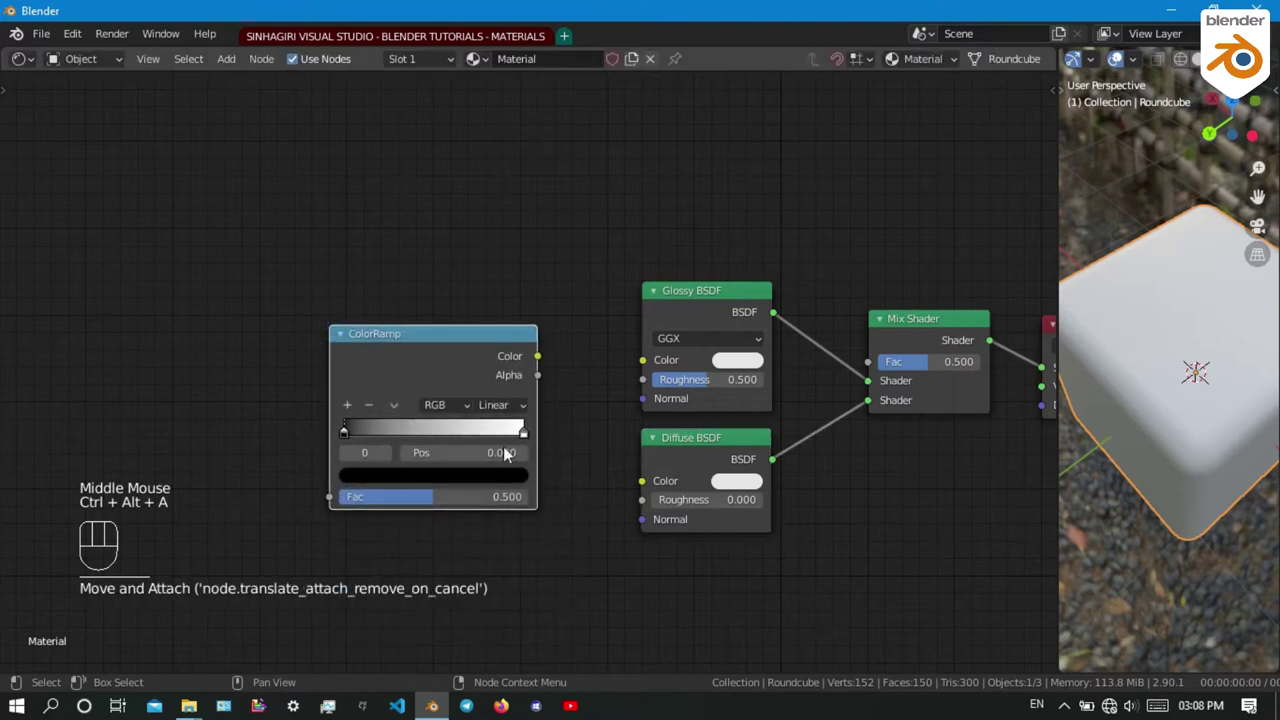
scroll(up, 3)
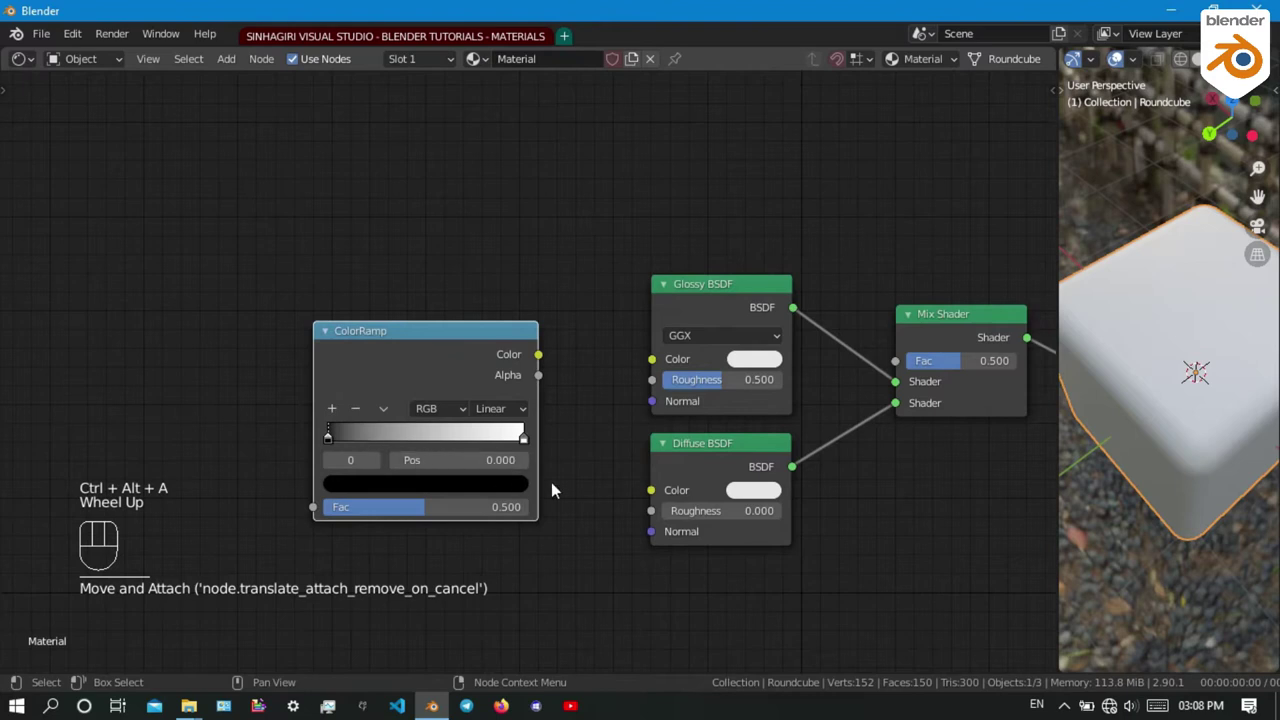
scroll(down, 3)
scroll(up, 3)
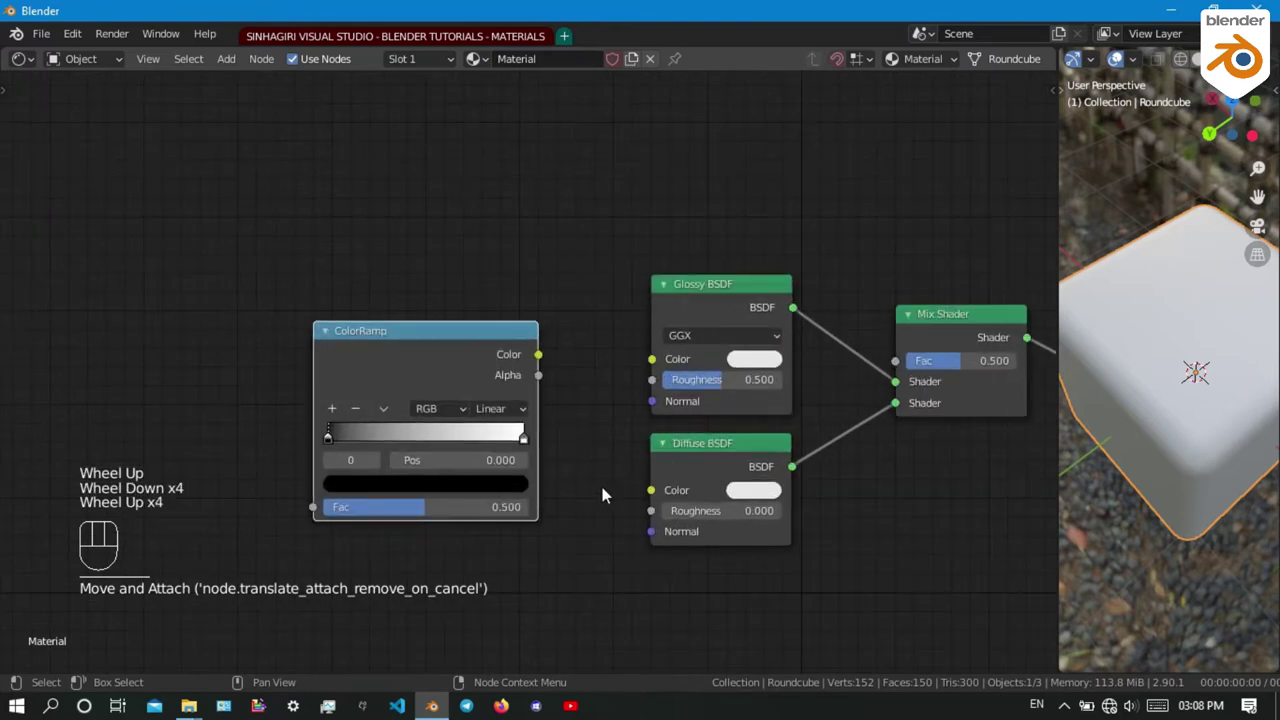
Inspect the cube in the viewport and lower the Glossy roughness to 0.277
drag(1138, 405, 537, 395)
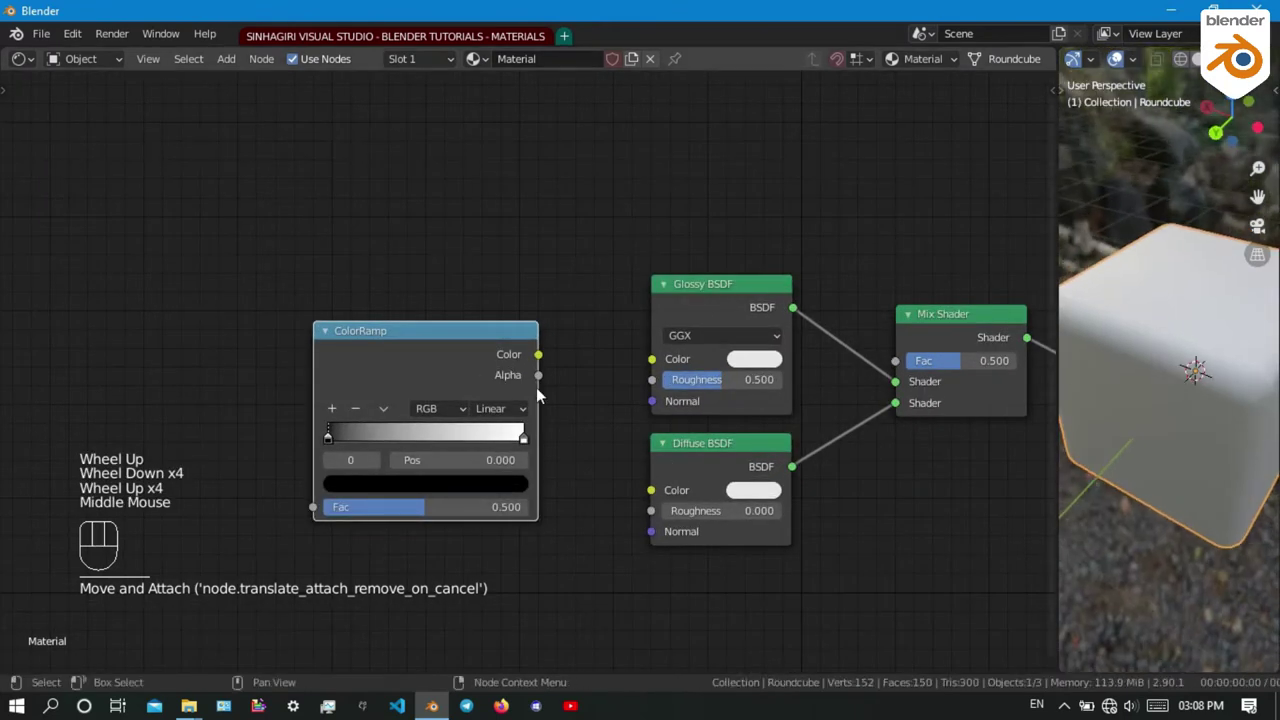
click(333, 449)
click(375, 489)
drag(411, 486, 419, 397)
drag(406, 243, 142, 542)
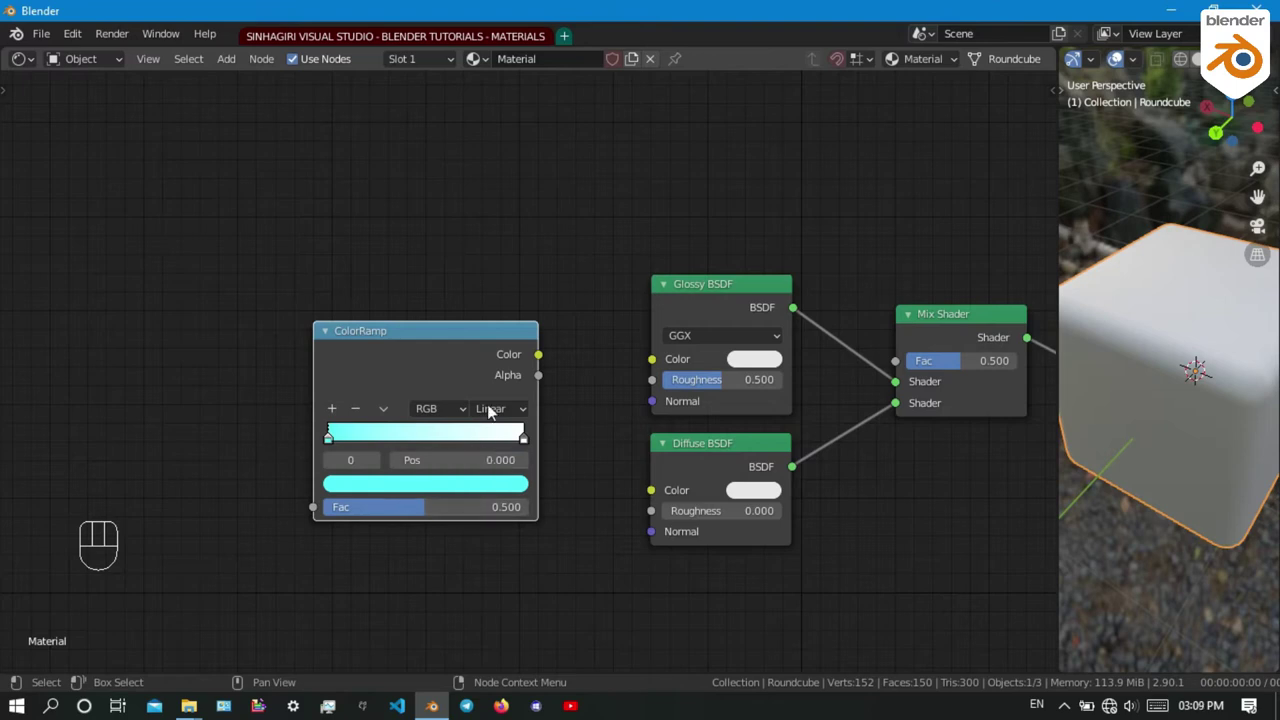
drag(541, 362, 653, 495)
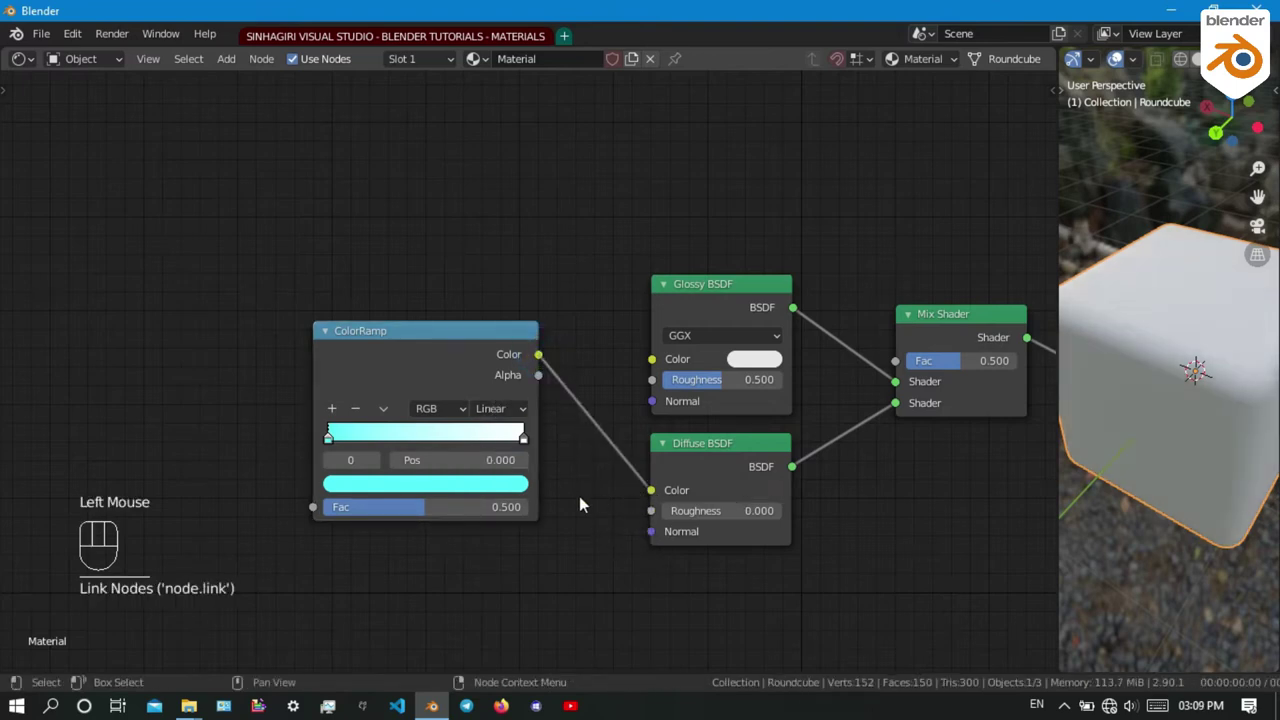
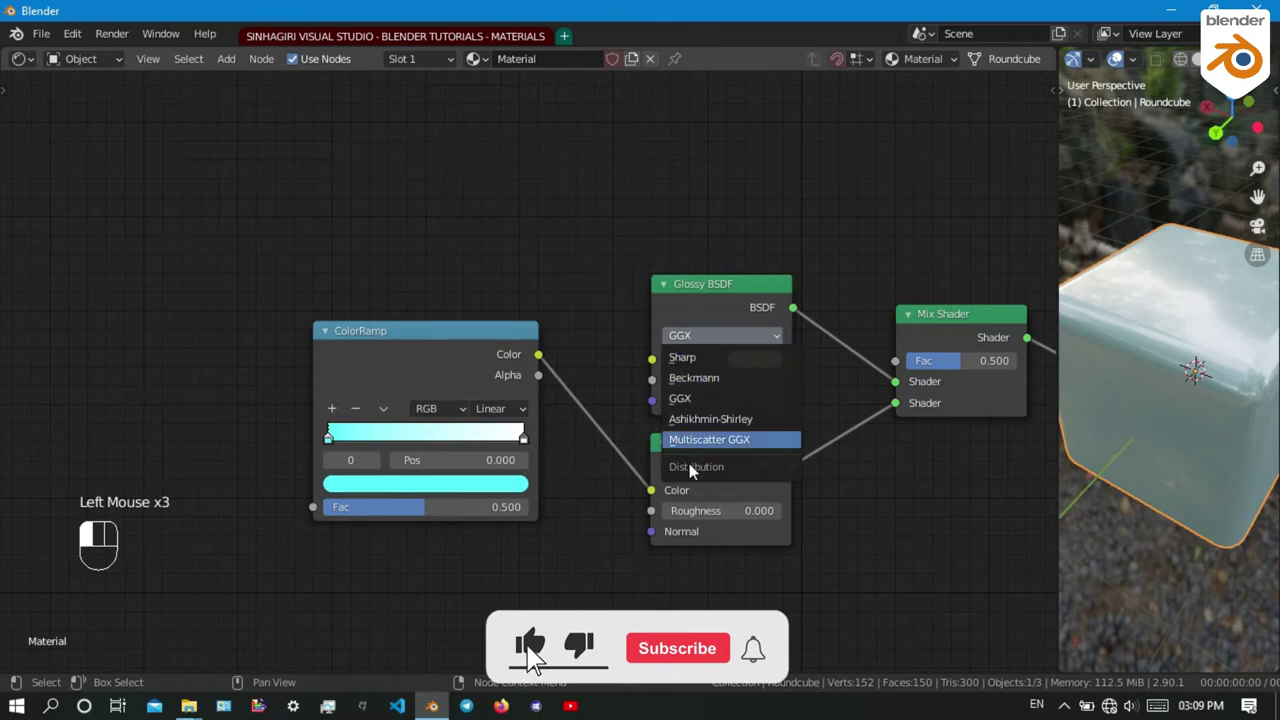
Review the Beckmann glossy layer with roughness 0.138 and the ColorRamp-driven diffuse colour
scroll(up, 3)
scroll(down, 3)
middle_click(773, 665)
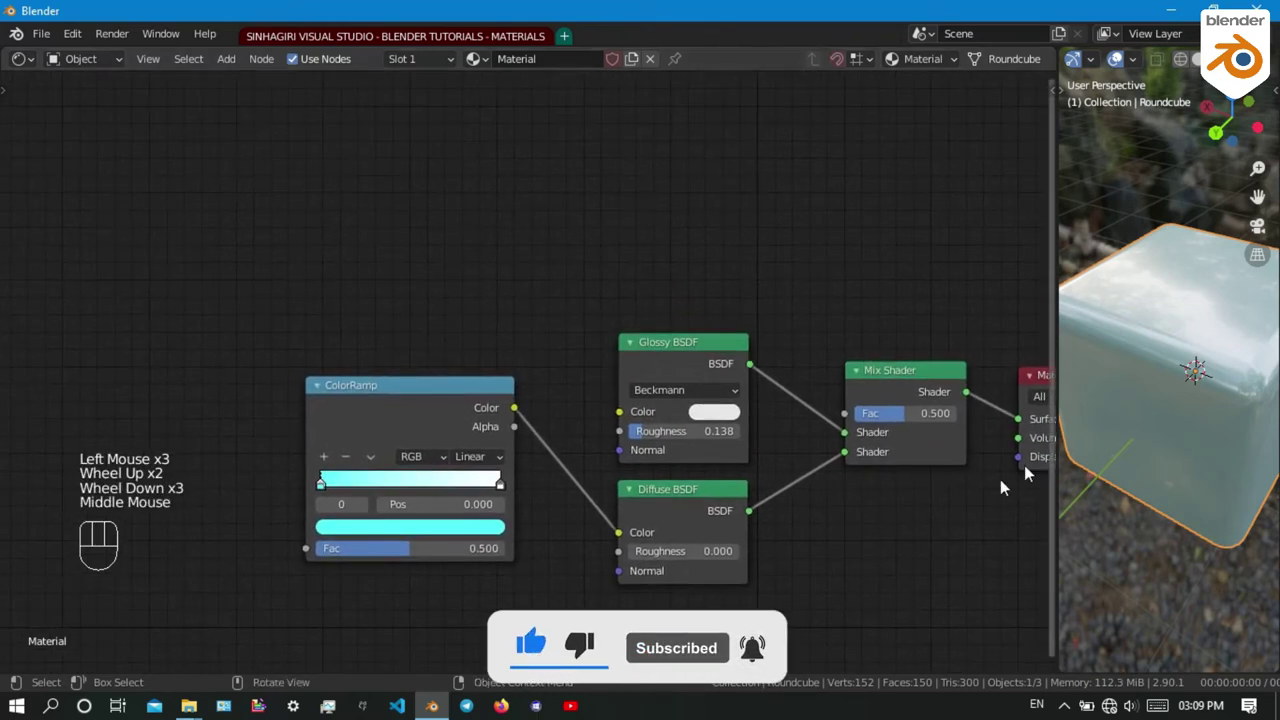
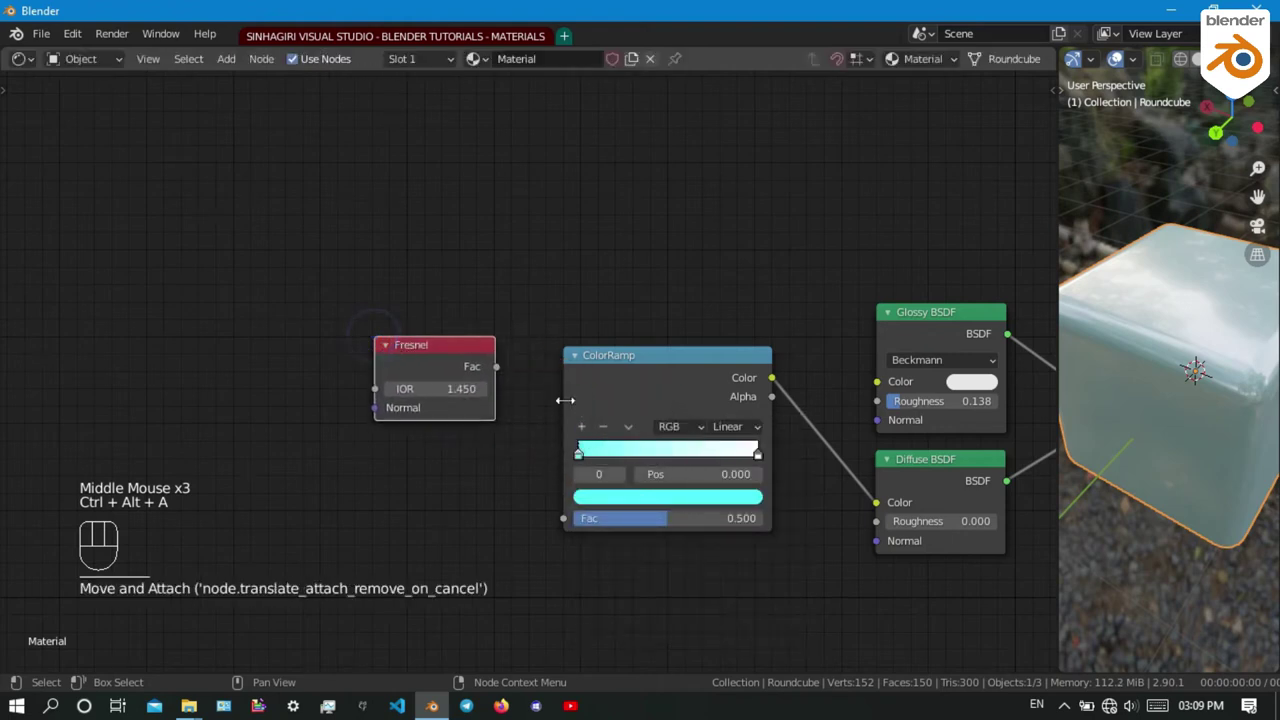
Pick a teal colour on the ColorRamp and move its stop to position 0.720
drag(506, 376, 567, 527)
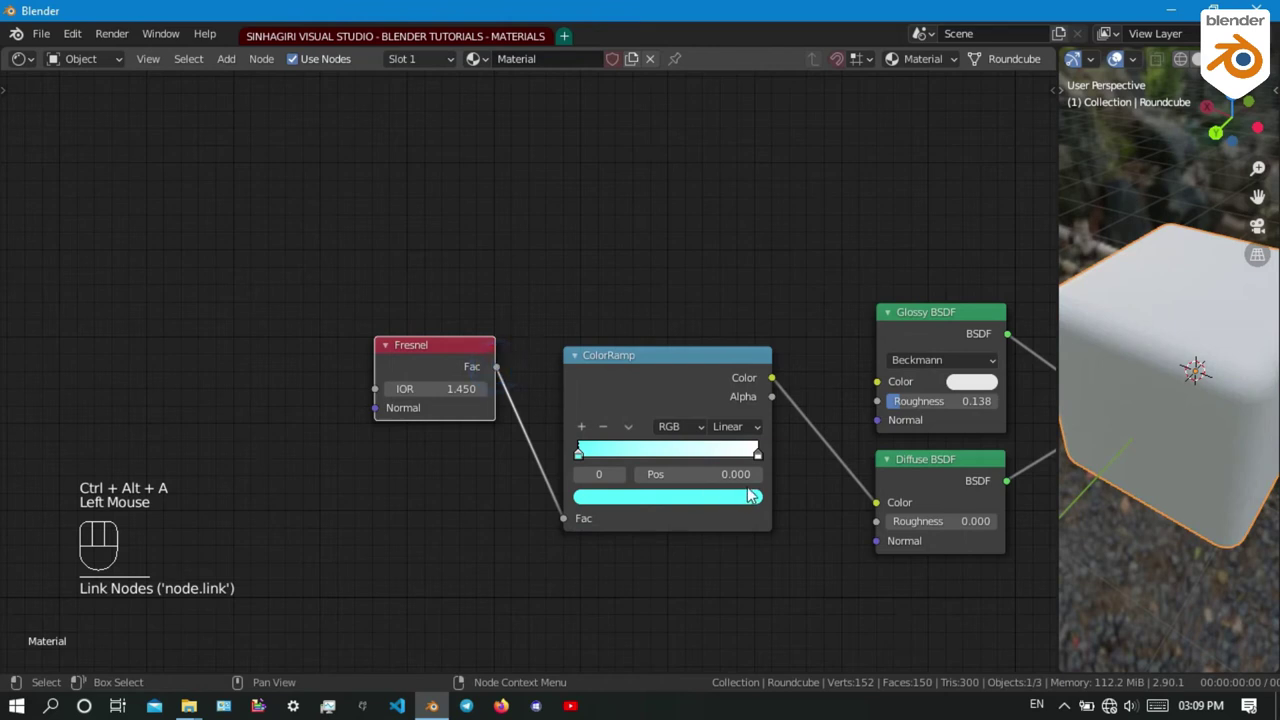
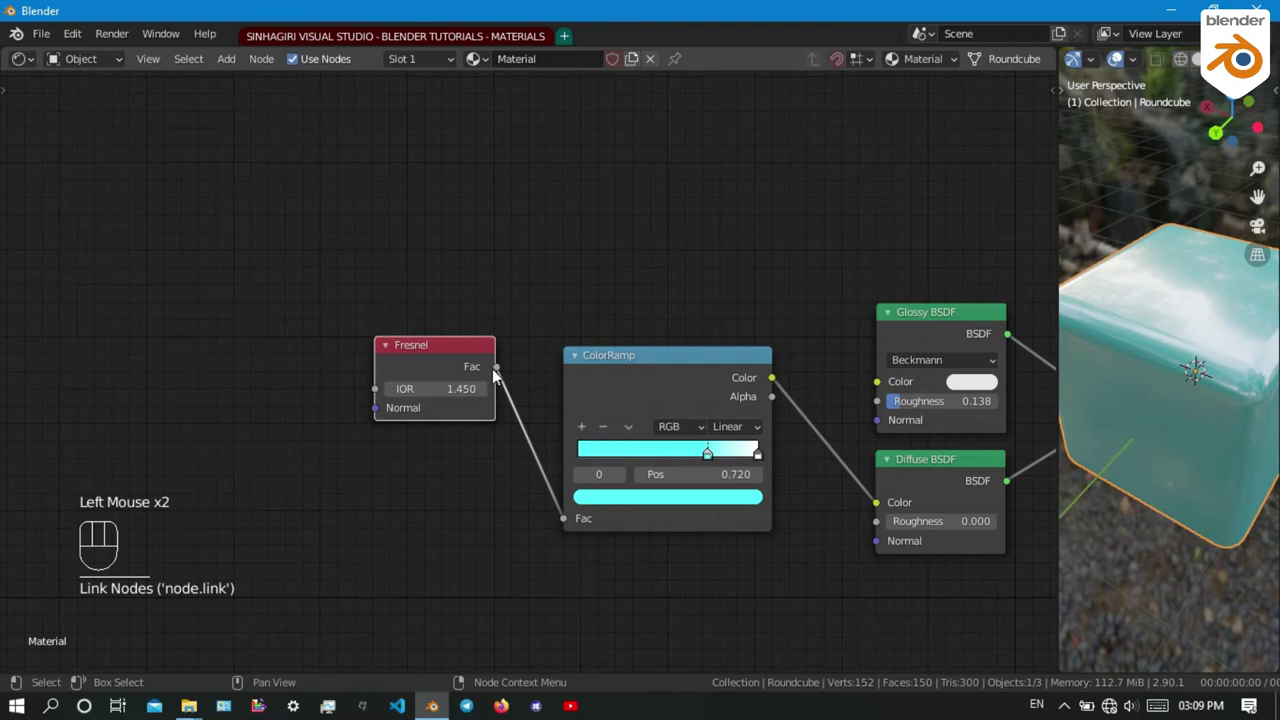
drag(505, 378, 874, 389)
middle_click(874, 389)
scroll(down, 3)
drag(1165, 431, 1134, 408)
drag(498, 426, 427, 428)
Orbit the viewport to check the teal shading over the whole cube
scroll(down, 3)
scroll(up, 3)
drag(1134, 504, 1139, 438)
scroll(up, 3)
middle_click(731, 455)
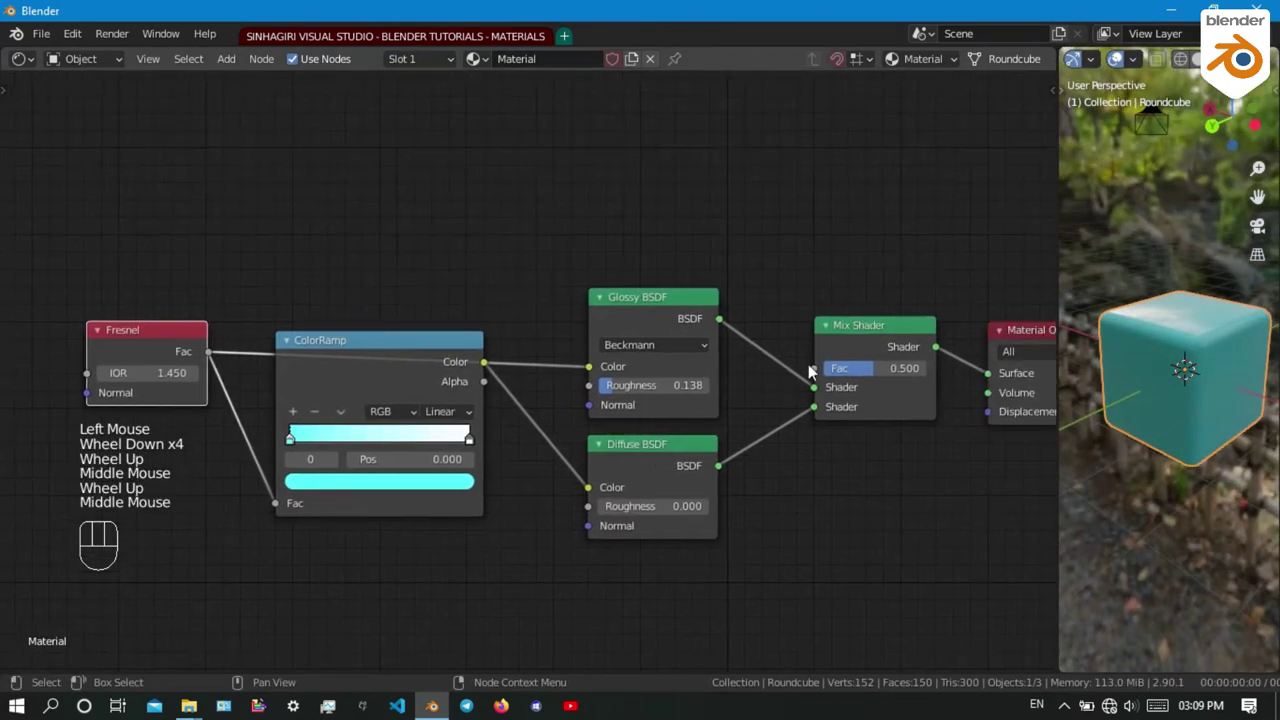
Add a Layer Weight node and drive the Mix Shader factor from its Fresnel output
key(ctrl+alt+a)
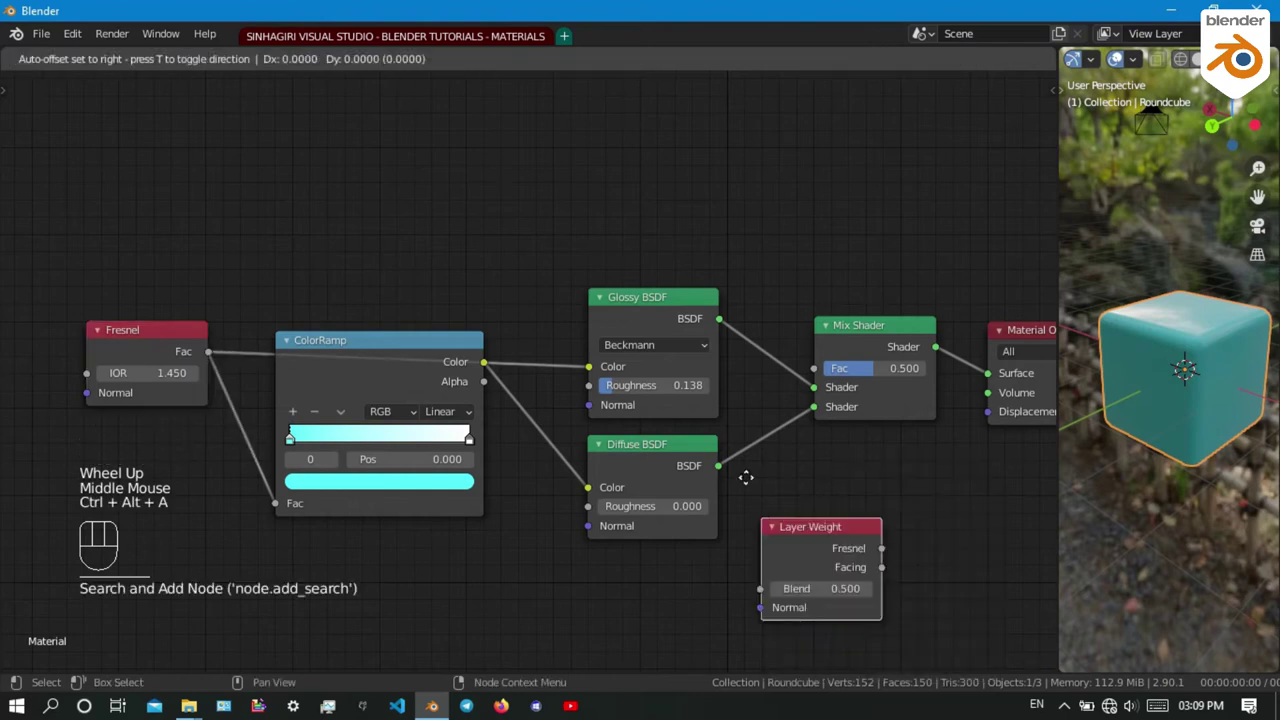
middle_click(828, 387)
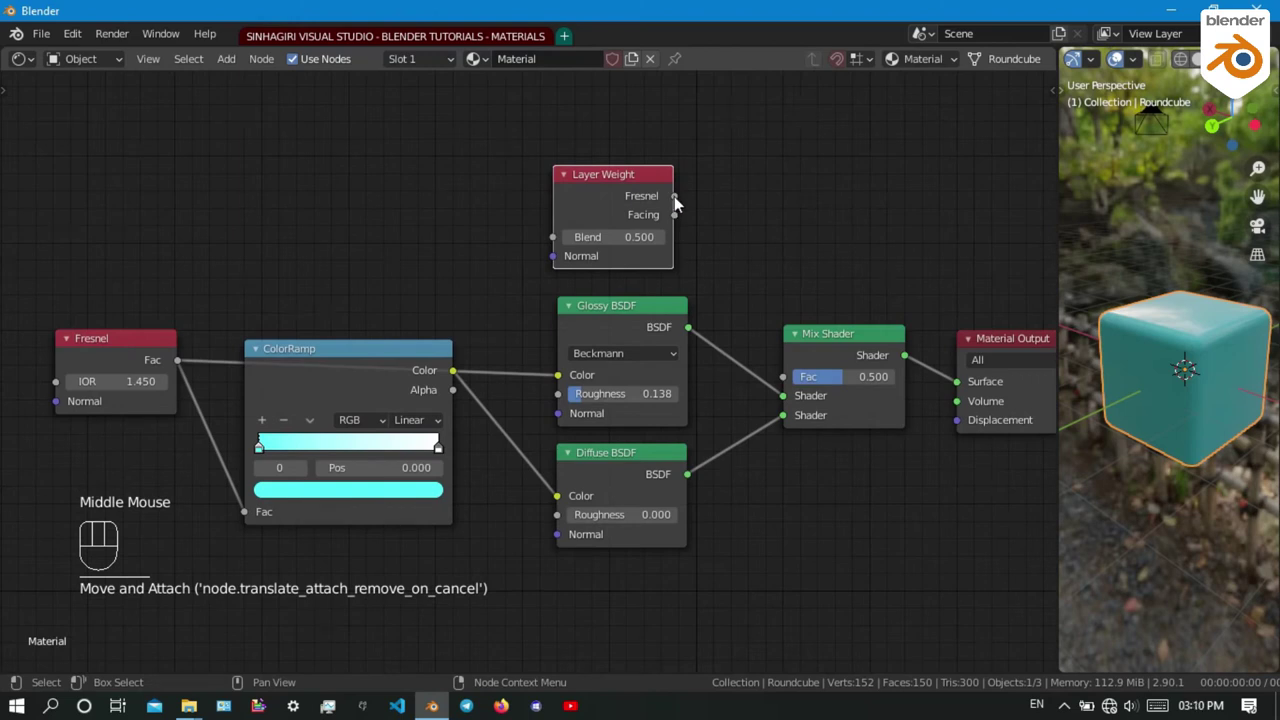
drag(694, 213, 791, 385)
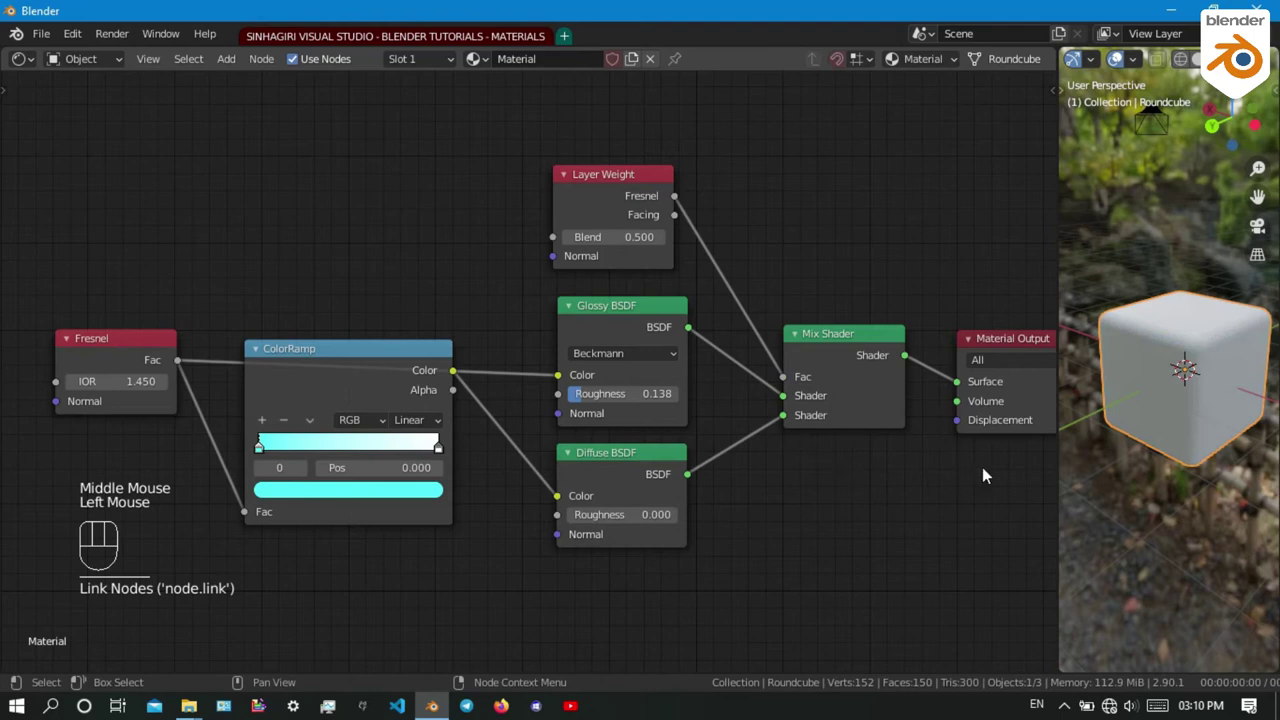
scroll(up, 3)
Orbit around the cube to inspect the Fresnel edge reflections
drag(1169, 452, 1164, 433)
scroll(up, 3)
scroll(down, 3)
scroll(up, 3)
drag(1162, 408, 1202, 421)
drag(1130, 386, 1245, 355)
scroll(up, 3)
drag(1114, 406, 1147, 426)
scroll(down, 3)
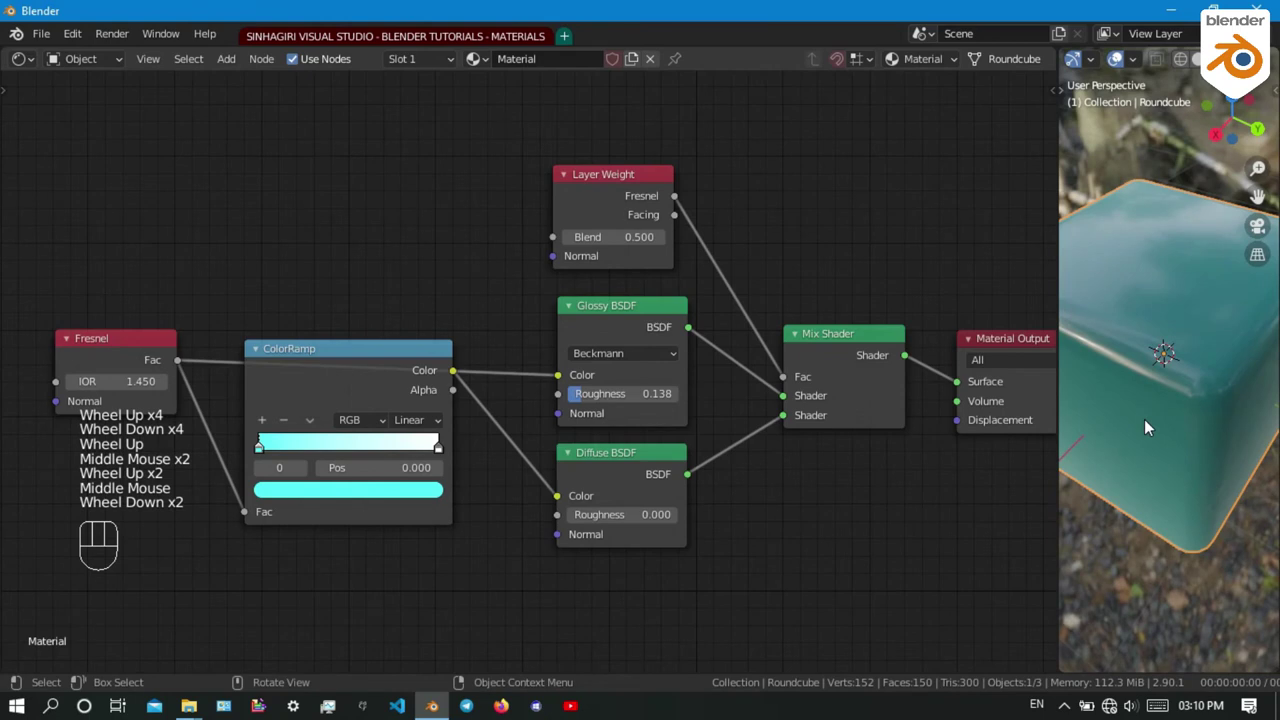
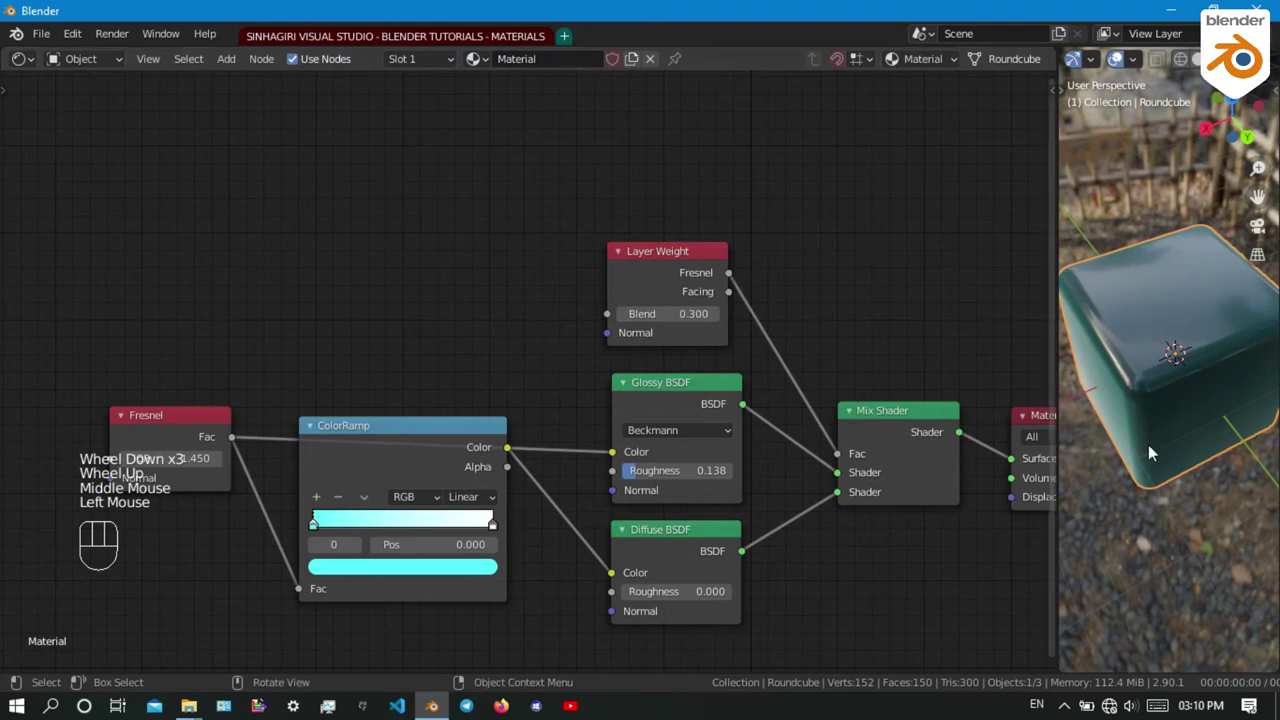
Check the 0.300 Layer Weight blend on the cube and start editing the material name
scroll(down, 3)
scroll(up, 3)
drag(1152, 428, 1128, 422)
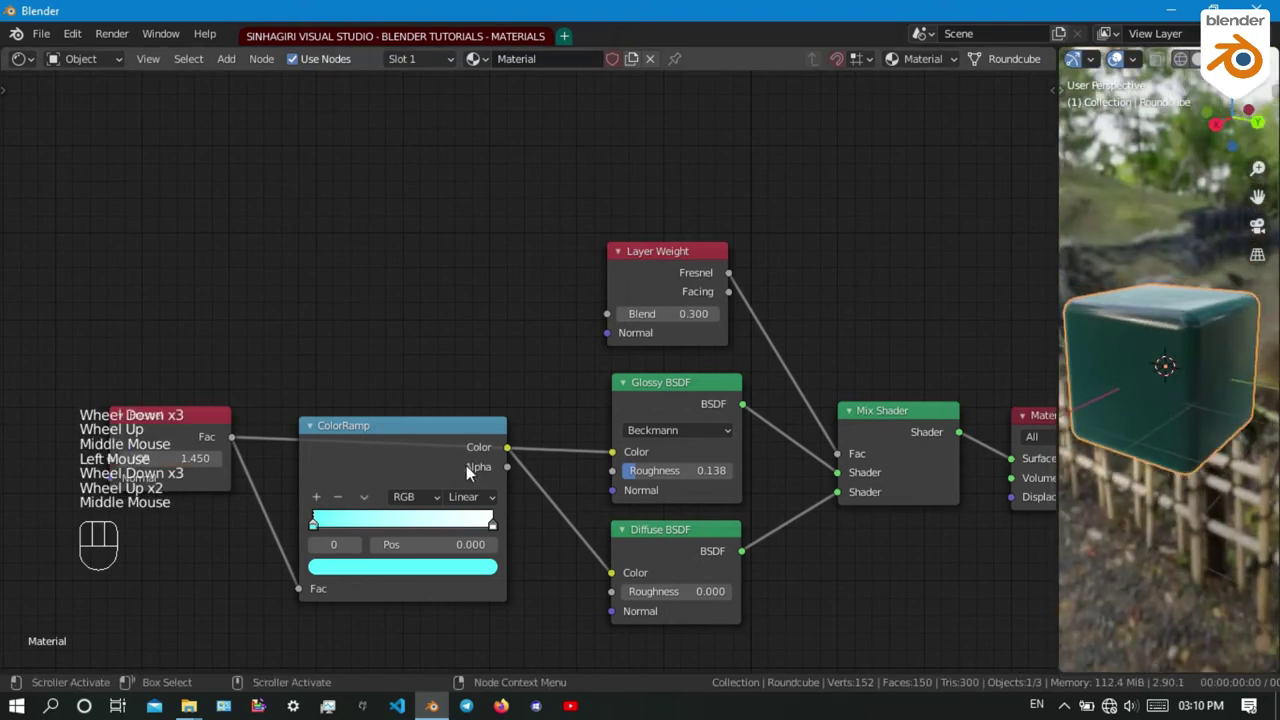
middle_click(473, 467)
scroll(down, 3)
scroll(up, 3)
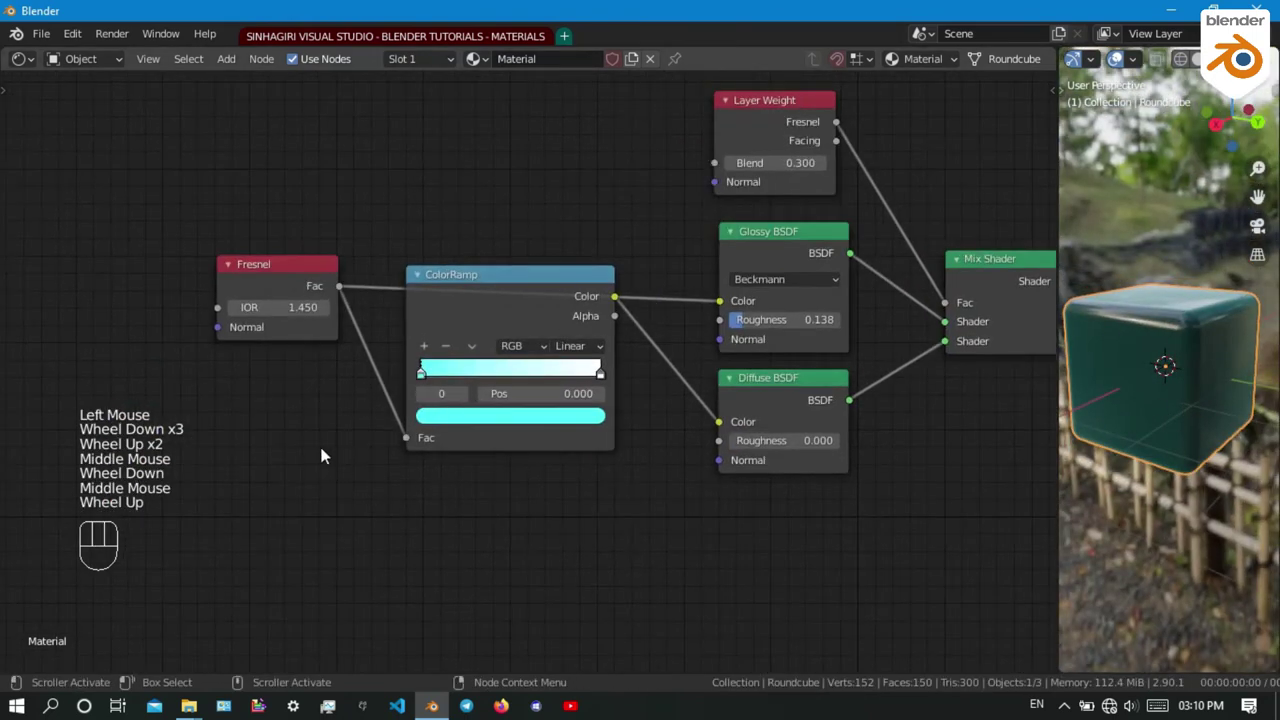
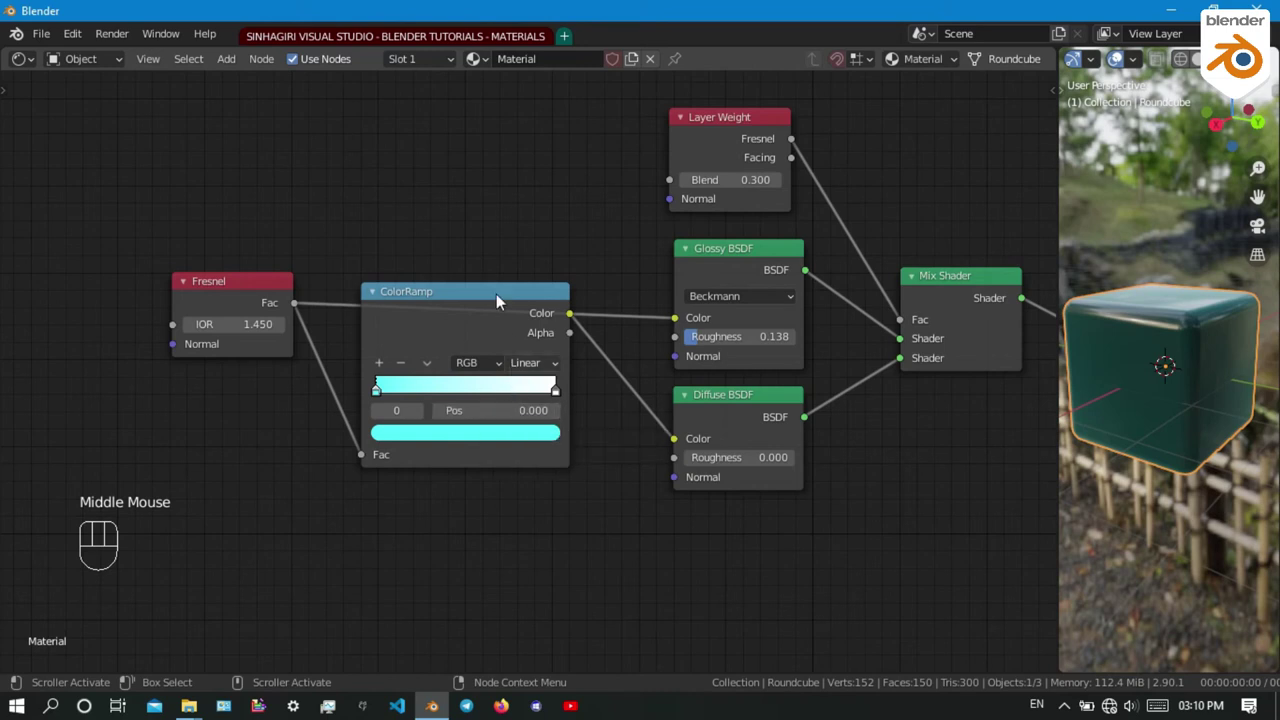
drag(530, 55, 588, 290)
Confirm the material name POLISHED CERAMIC and review the finished node tree
middle_click(559, 380)
scroll(down, 3)
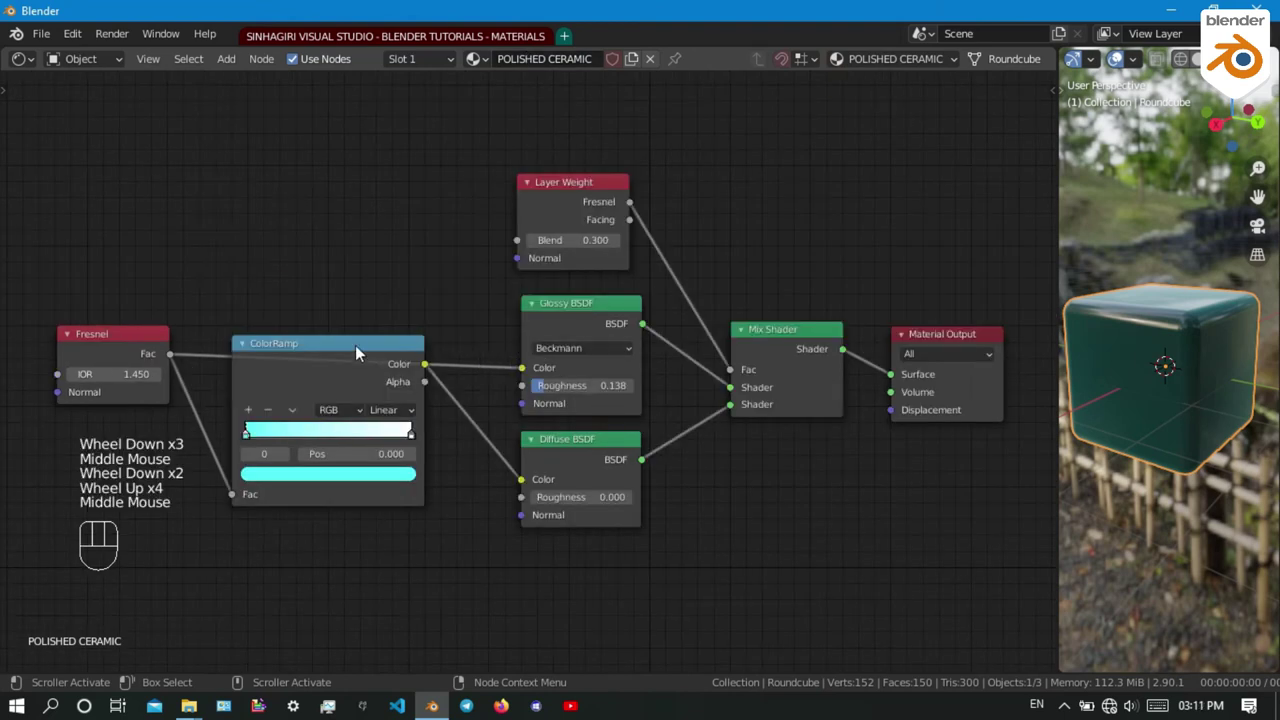